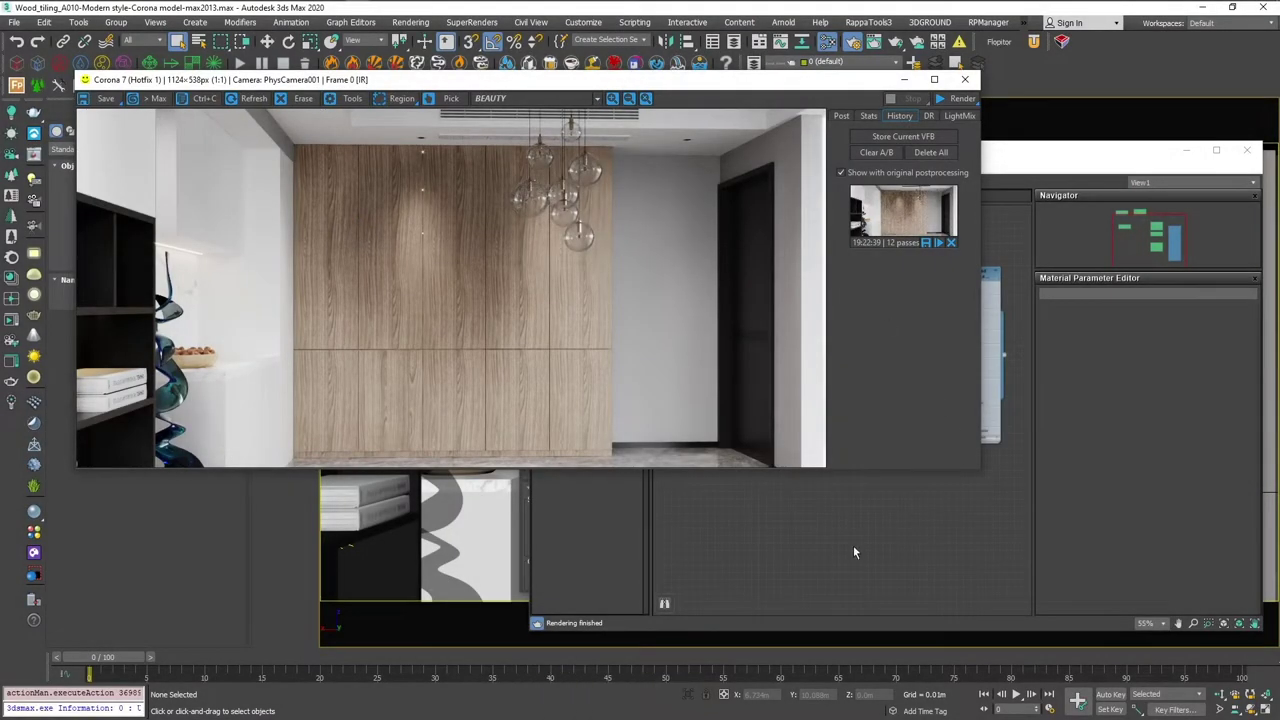
# Bring up the Corona maps list on the Slate Material Editor's View1 canvas
pyautogui.rightClick(746, 304)
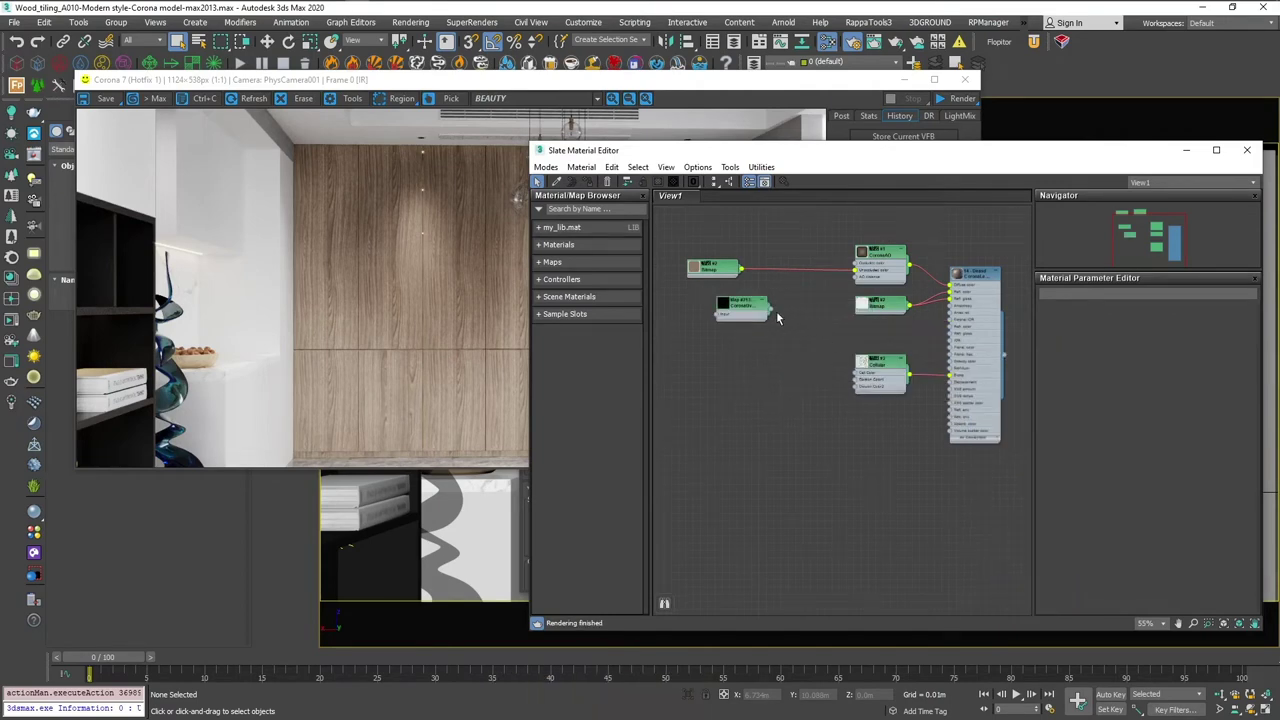
# Set the CoronaUvwRandomizer to Mesh Element mode with U scale from 80 to 100
pyautogui.doubleClick(753, 311)
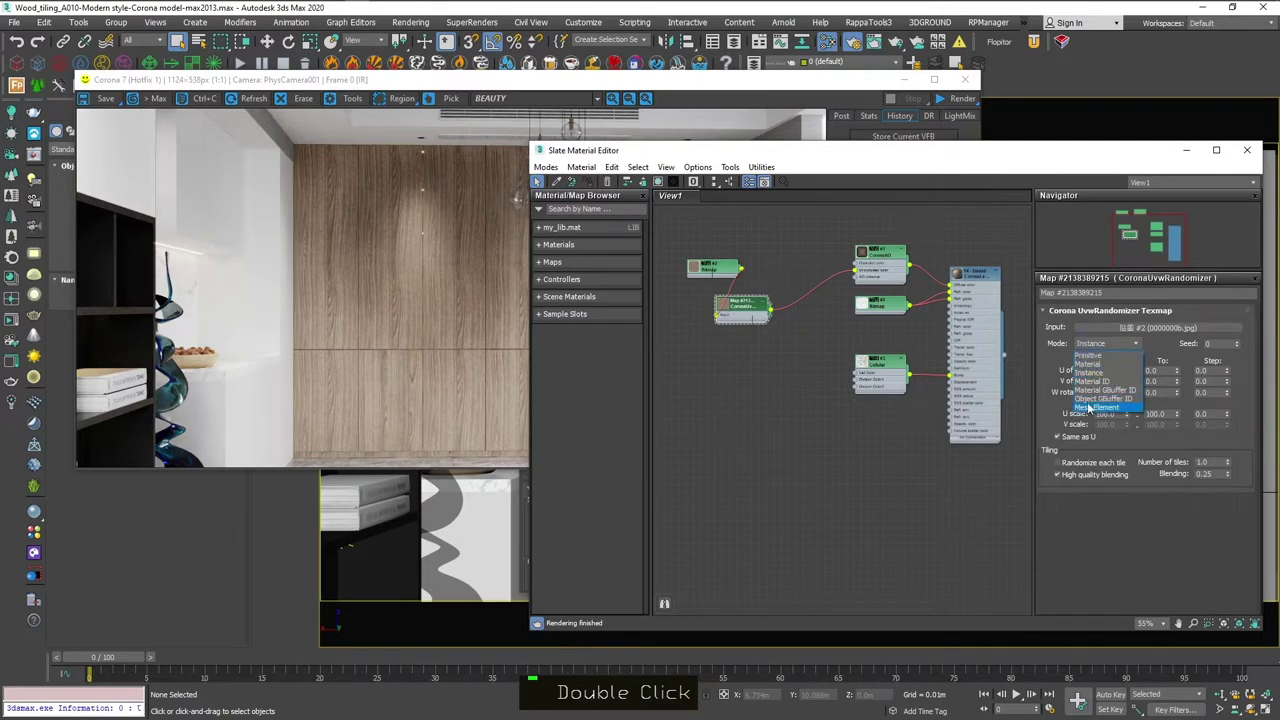
pyautogui.press('1')
pyautogui.press('Return')
pyautogui.press('Return')
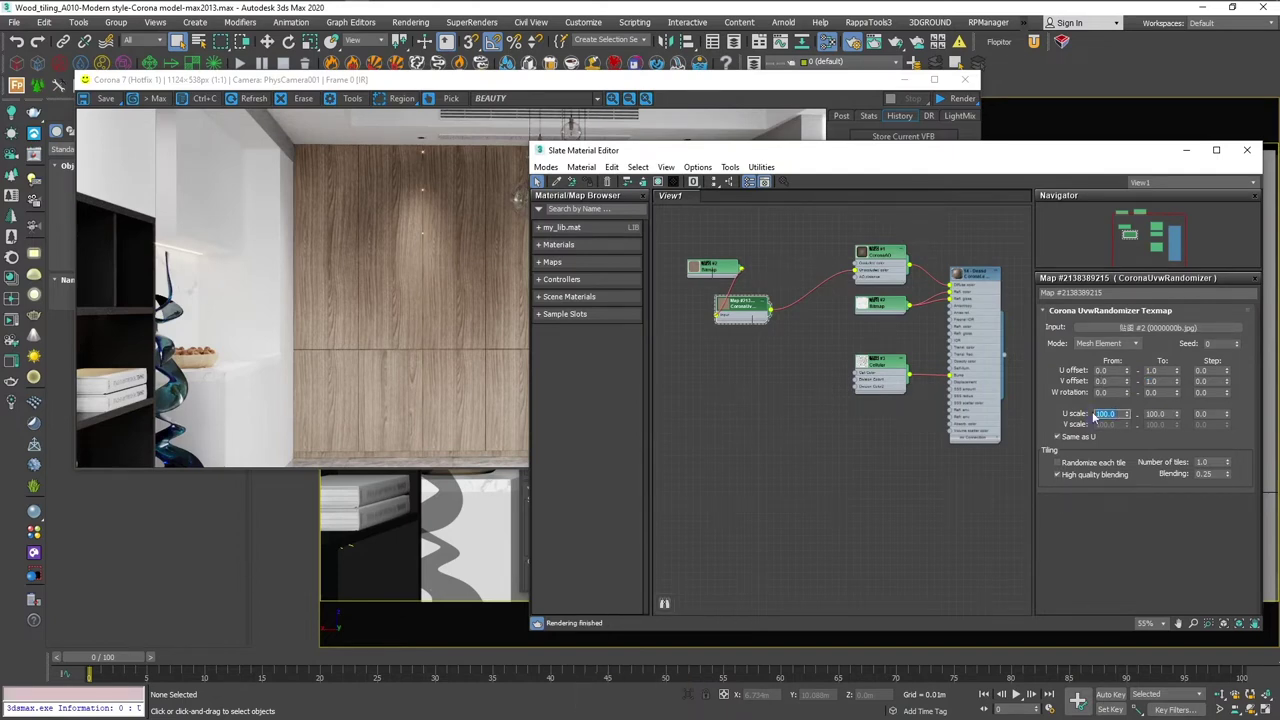
pyautogui.press('Return')
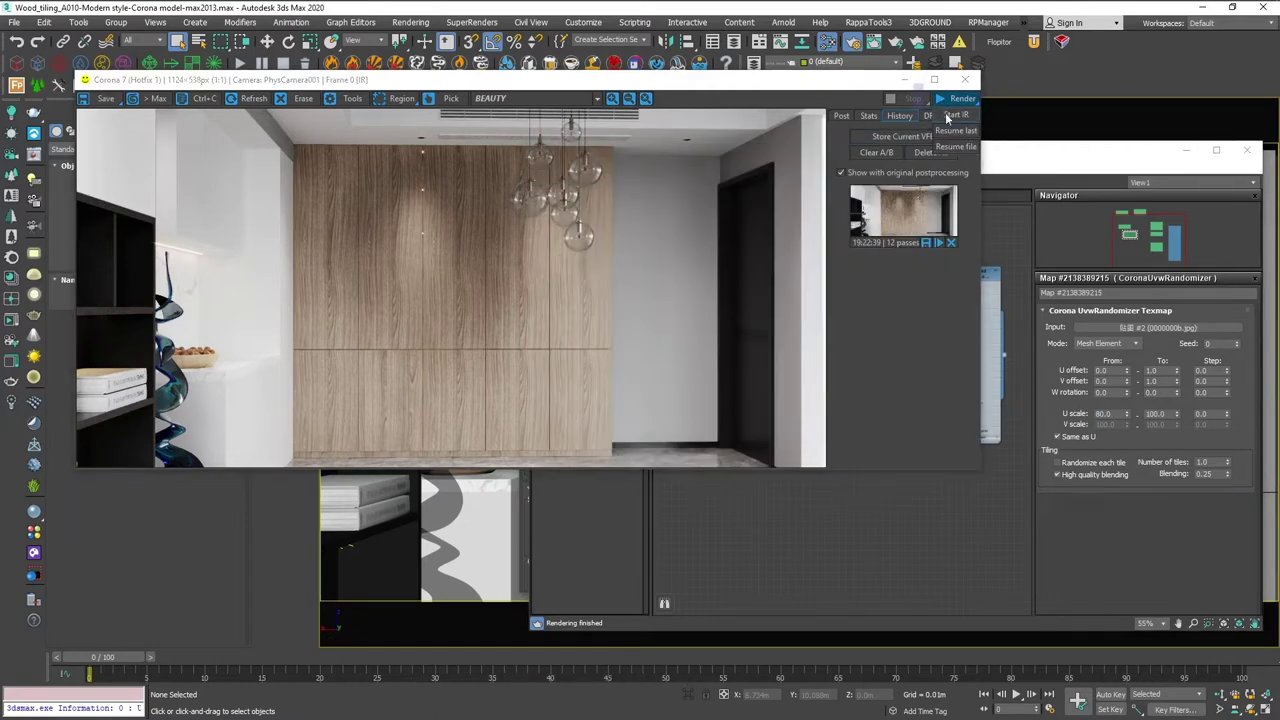
# Set Seed 1, W rotation To 360 and Step 180 while the interactive render updates
pyautogui.press('ctrl+shift+F12')
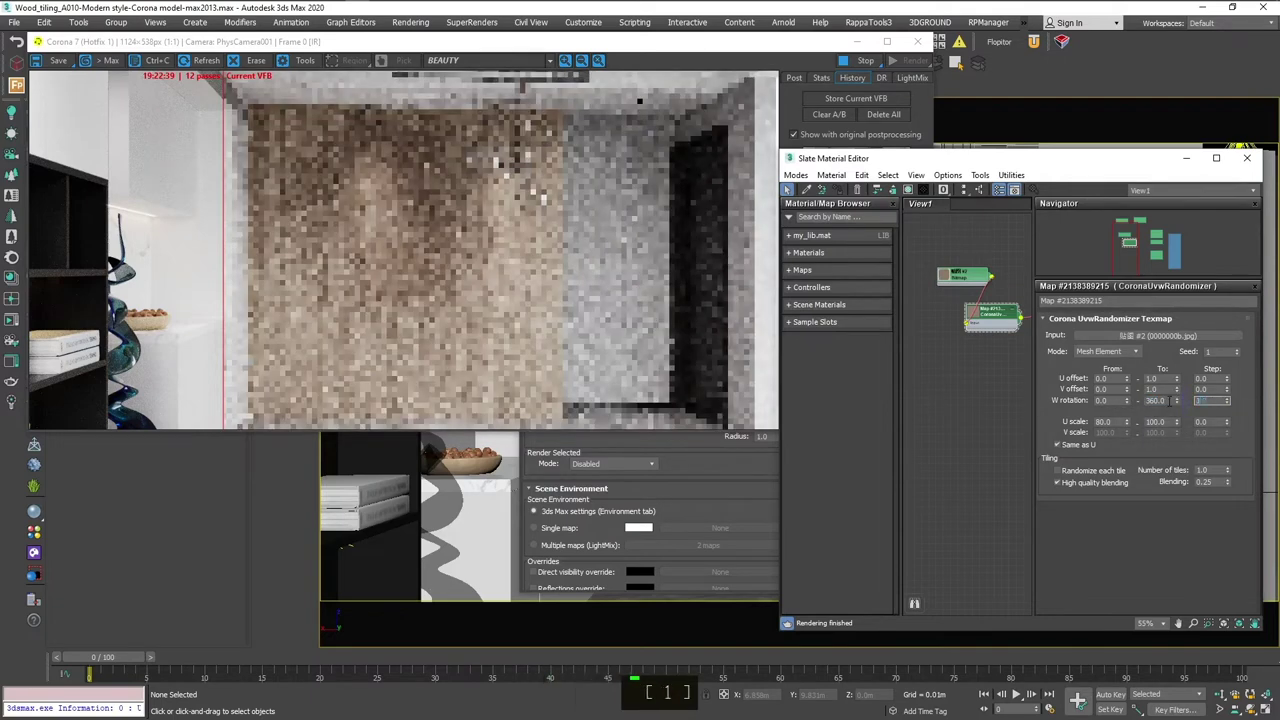
pyautogui.press('Return')
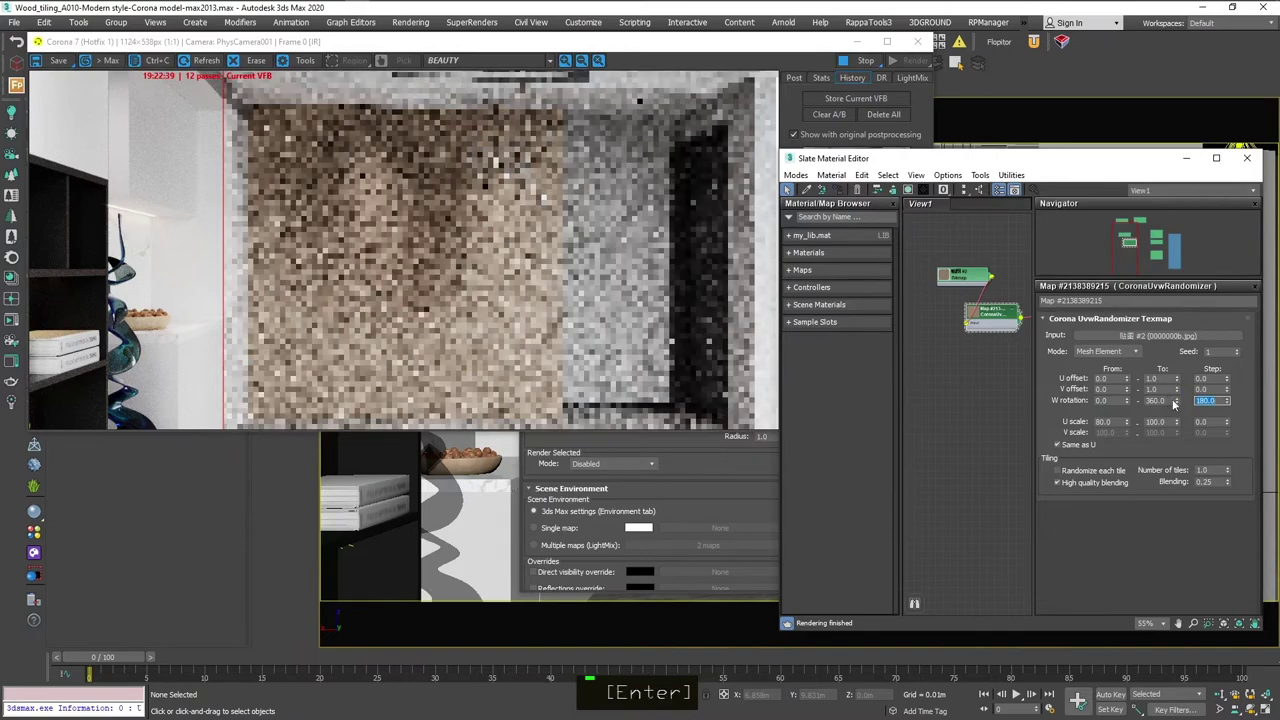